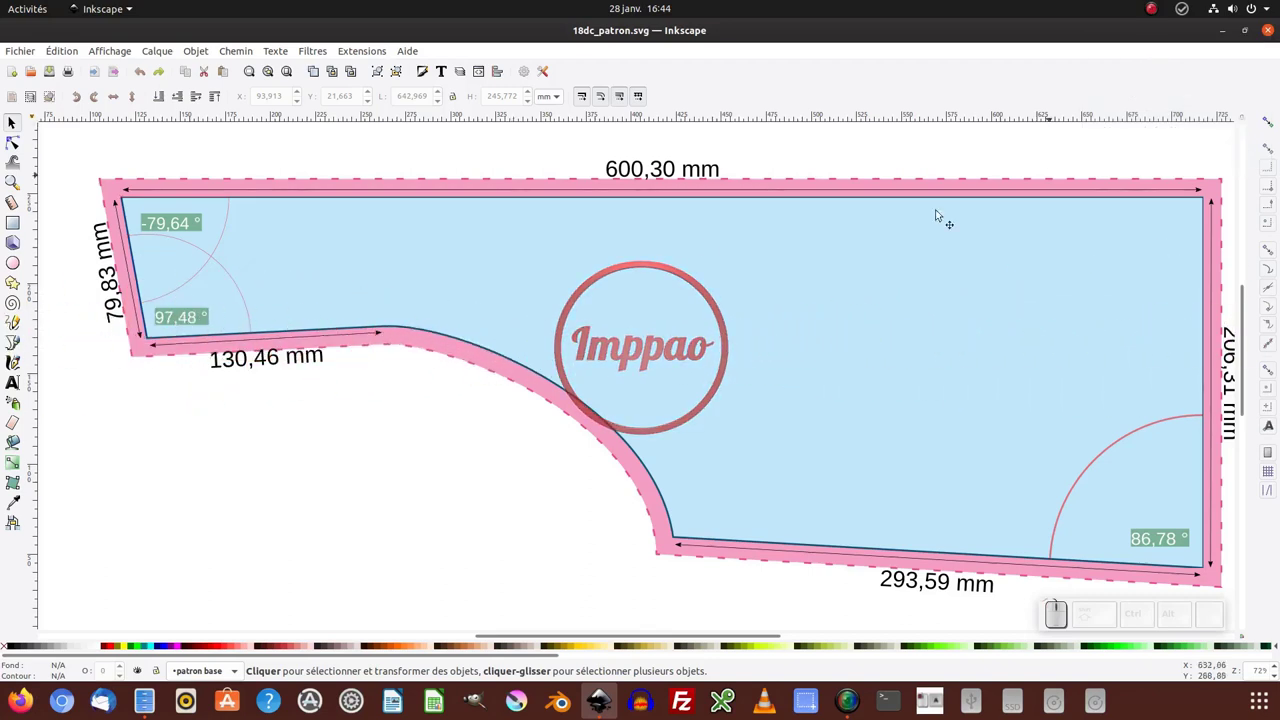
Step: Select the circular logo with the Node tool and review the available path operations
{"action": "left_click", "coordinate": [21, 146]}
{"action": "left_click", "coordinate": [400, 242]}
{"action": "left_click", "coordinate": [425, 170]}
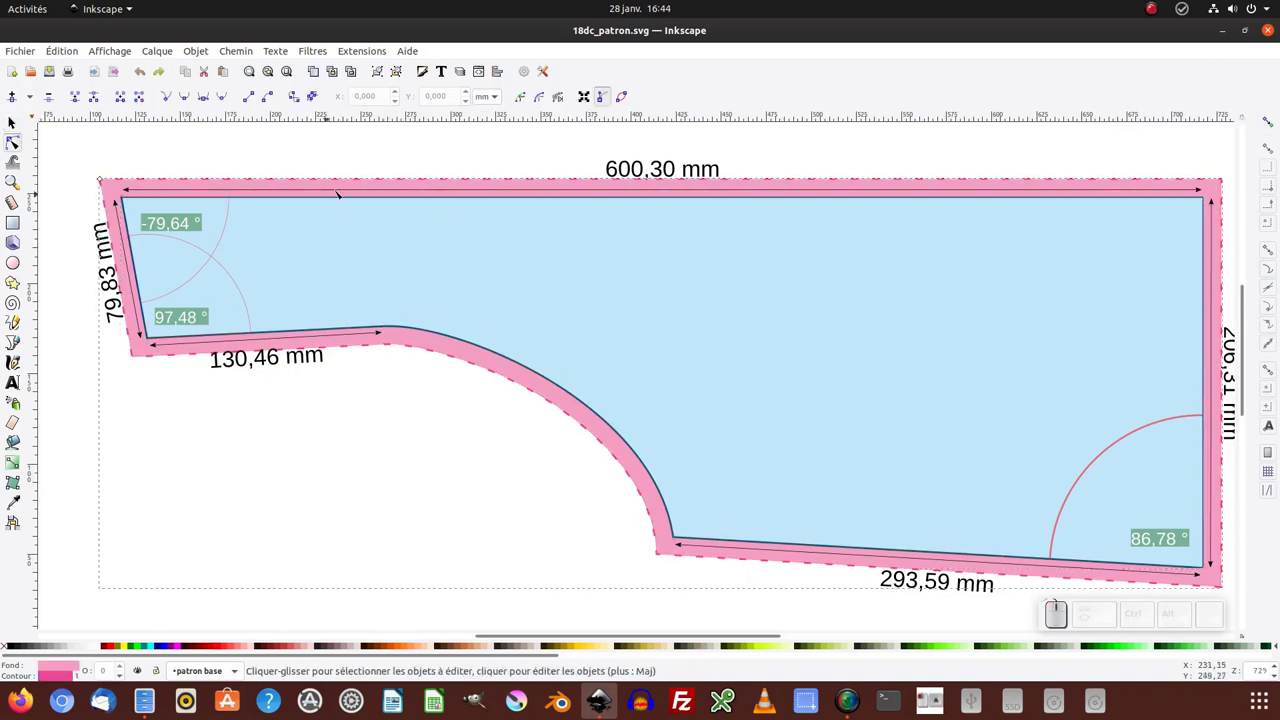
{"action": "left_click", "coordinate": [235, 56]}
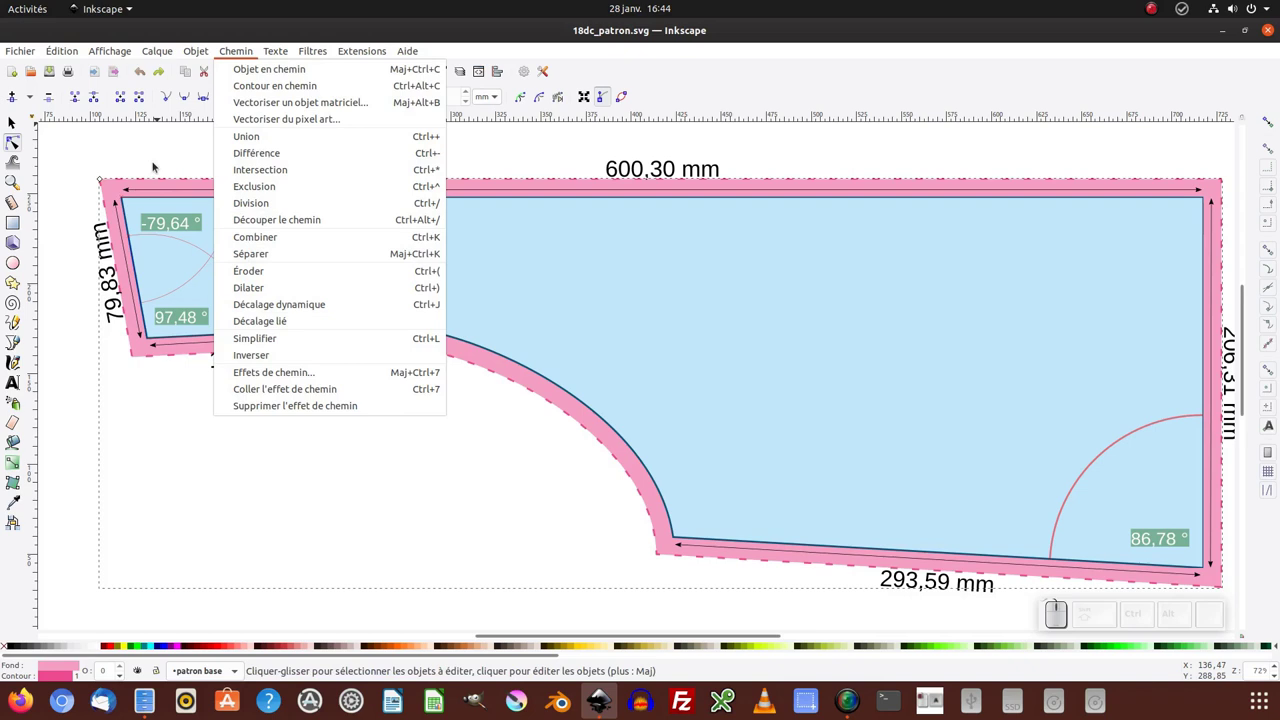
{"action": "left_click", "coordinate": [154, 167]}
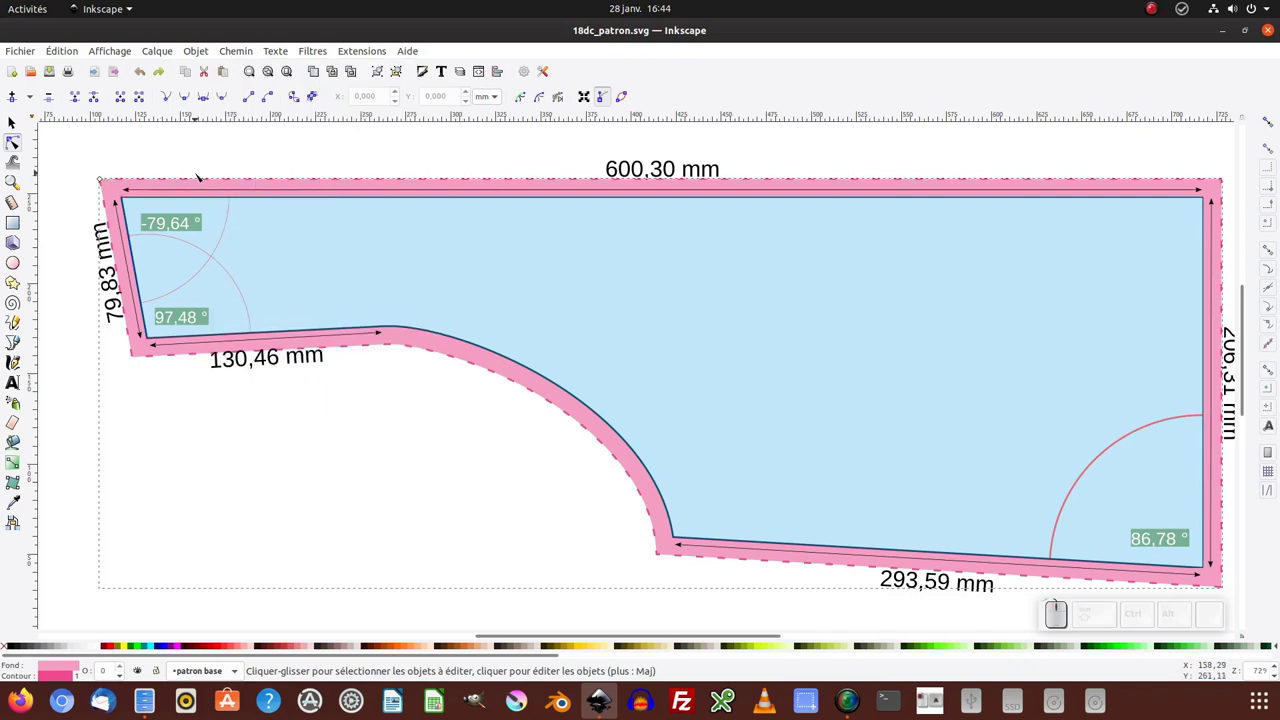
Step: Clear the logo elements and select the pattern piece's base outline path
{"action": "left_click", "coordinate": [333, 206]}
{"action": "left_click", "coordinate": [342, 166]}
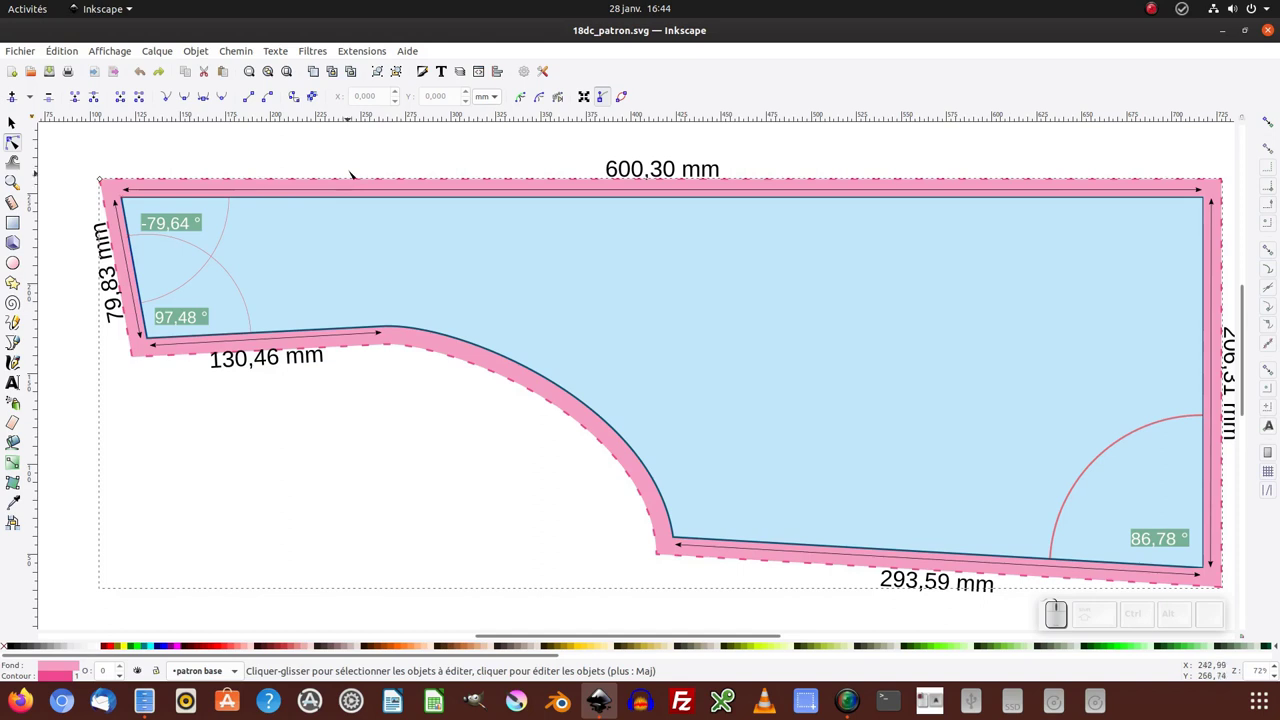
{"action": "left_click", "coordinate": [355, 146]}
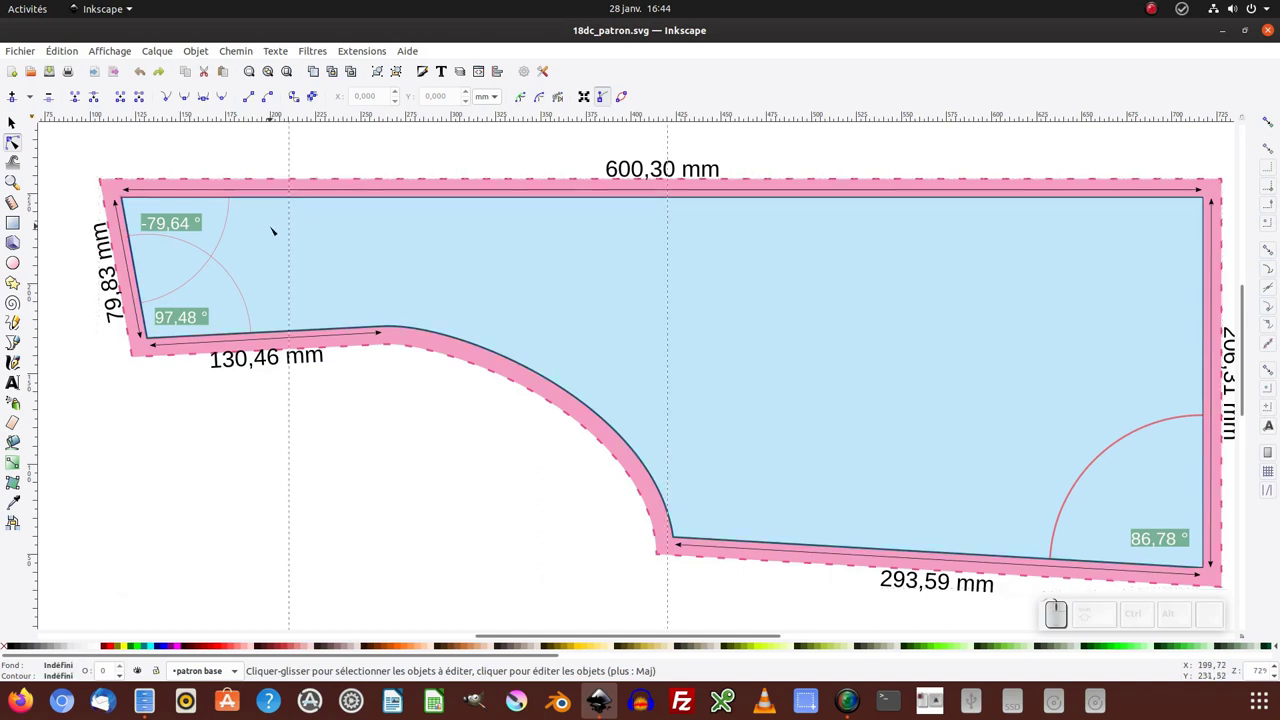
{"action": "left_click", "coordinate": [244, 57]}
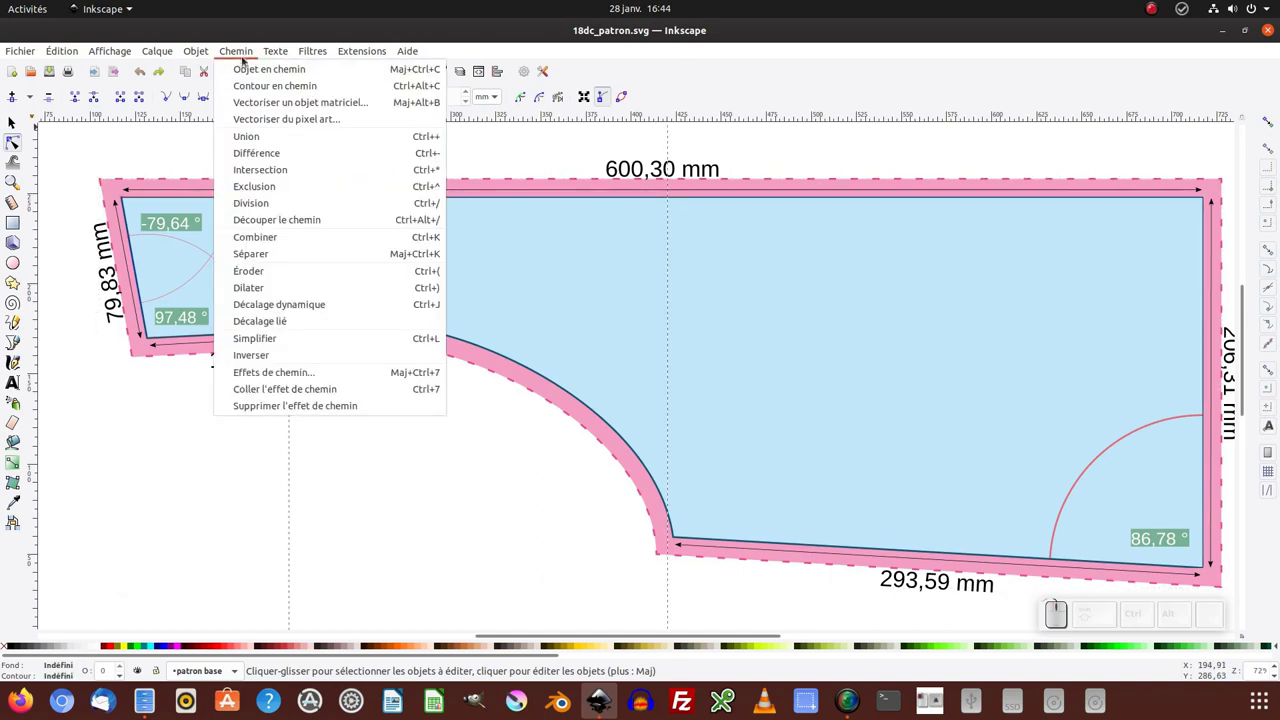
{"action": "left_click", "coordinate": [777, 144]}
{"action": "left_click", "coordinate": [773, 231]}
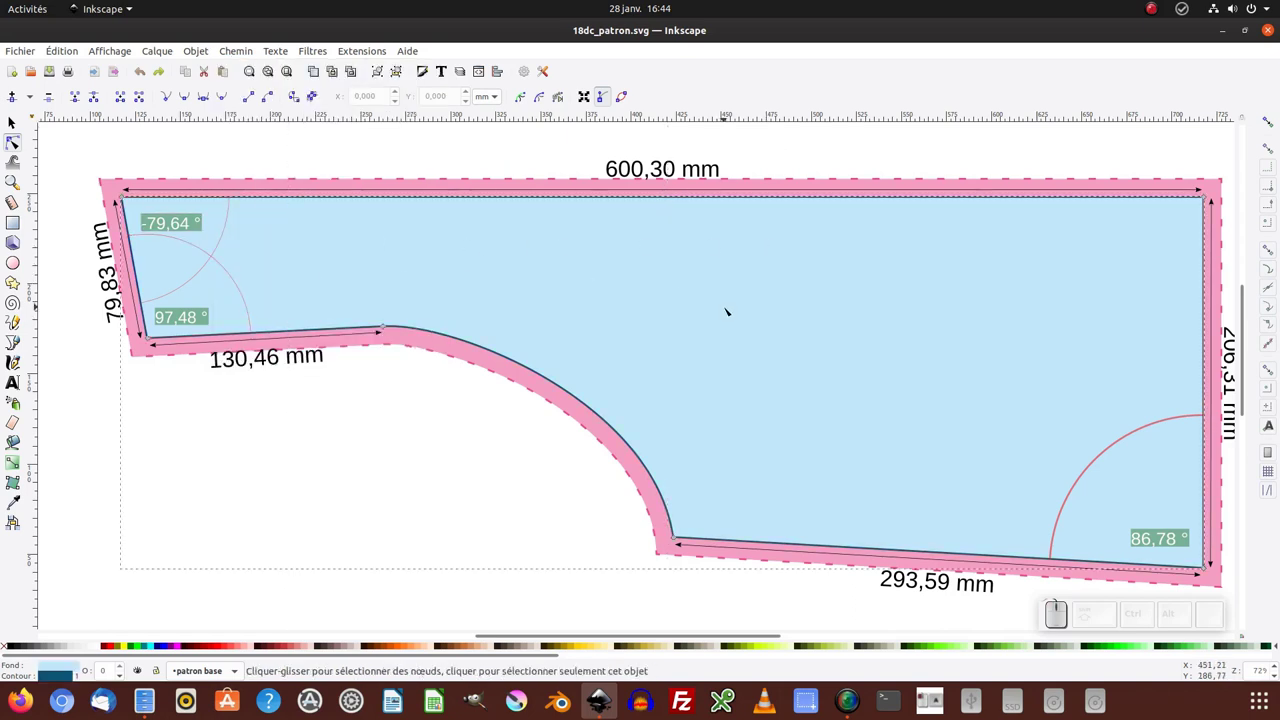
Step: Paste an in-place copy of the outline with a yellow stroke and yellow-green fill
{"action": "left_click", "coordinate": [67, 54]}
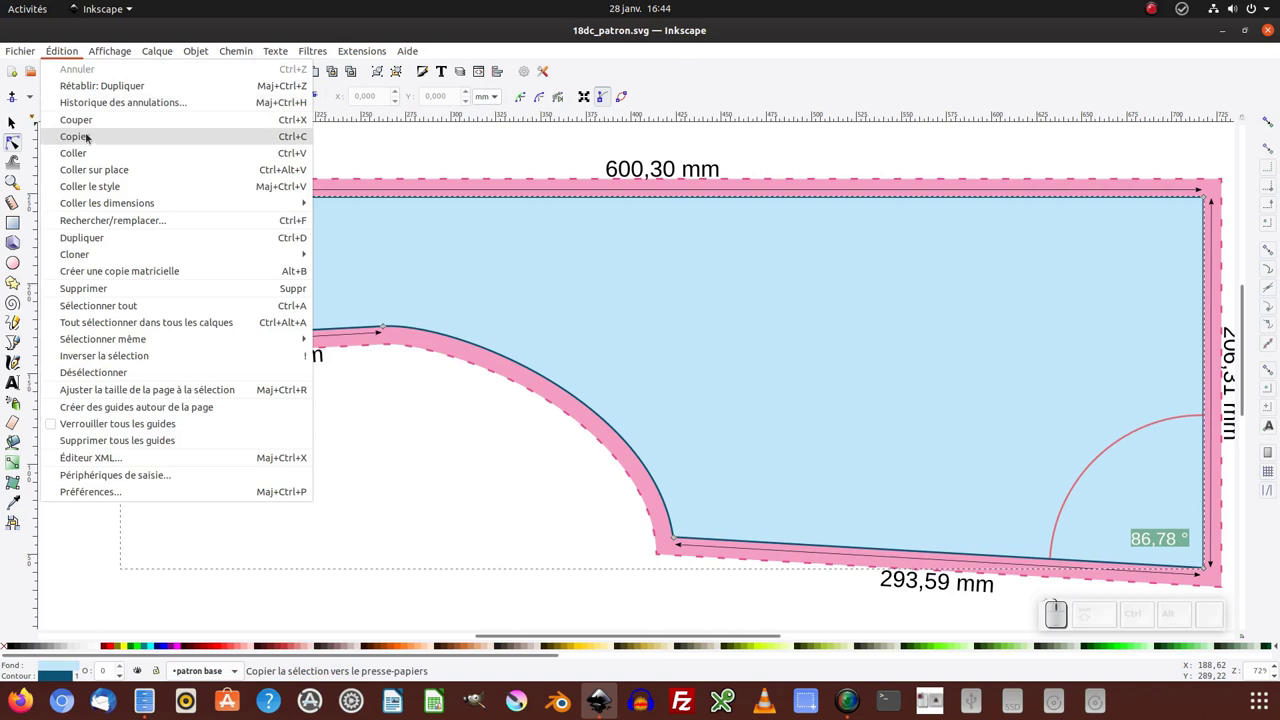
{"action": "left_click", "coordinate": [103, 246]}
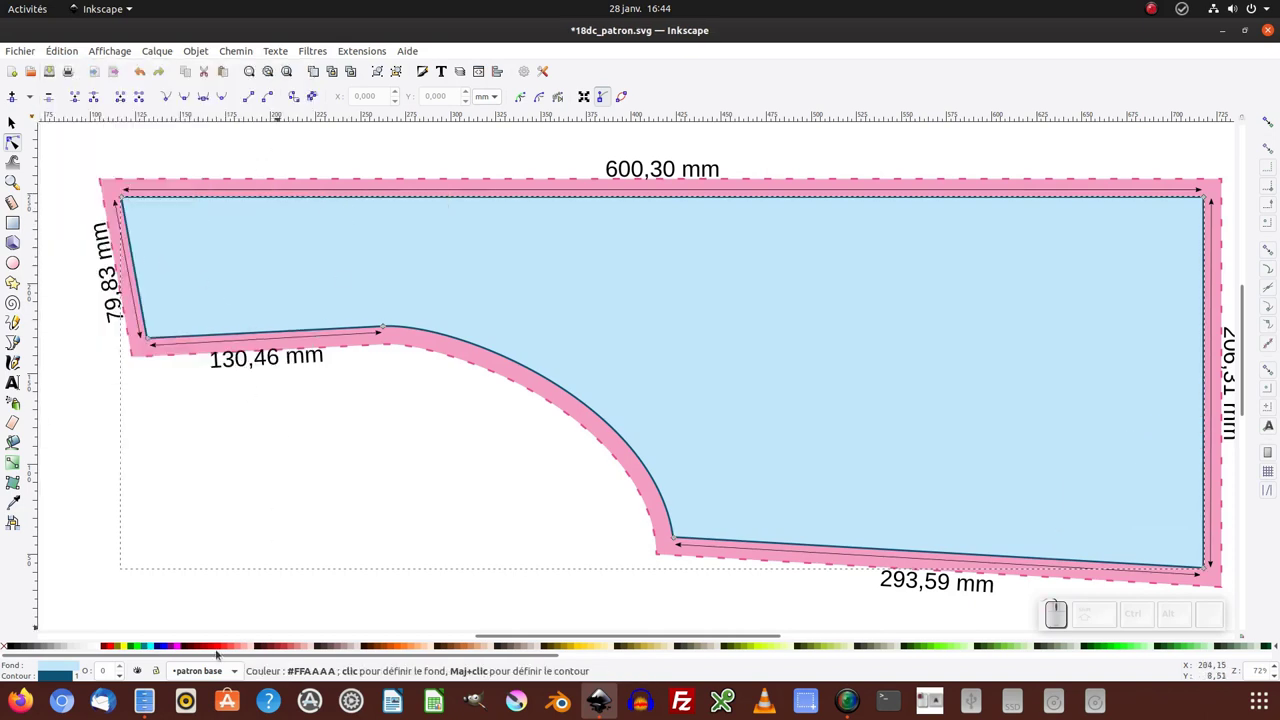
{"action": "left_click", "coordinate": [127, 653]}
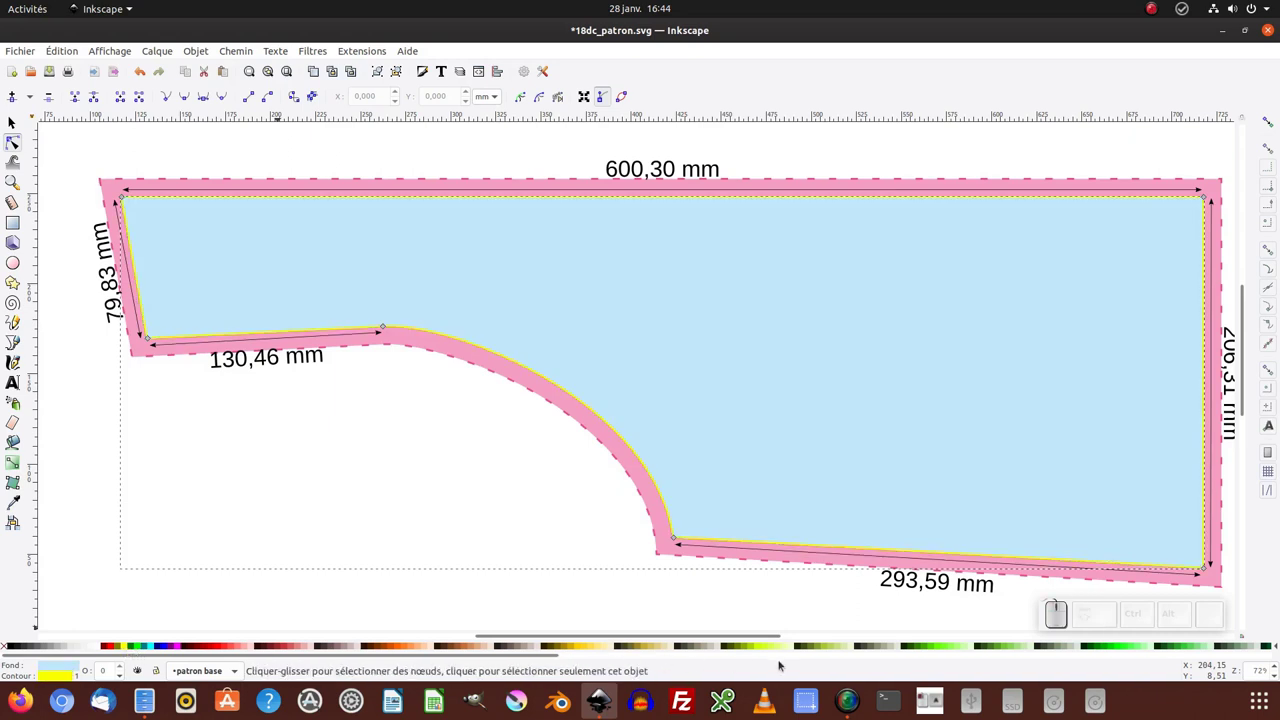
{"action": "left_click", "coordinate": [762, 652]}
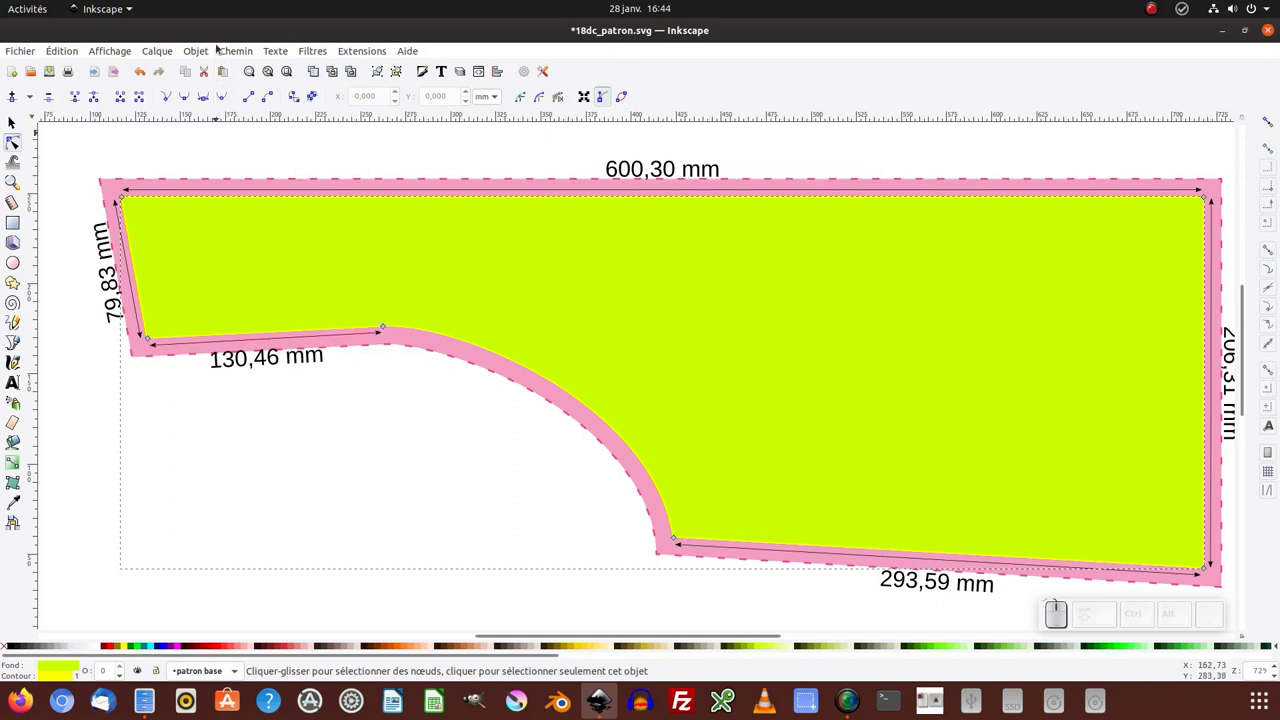
Step: Dilate the copy outward, undoing extra dilations to leave a small offset past the outline
{"action": "left_click", "coordinate": [240, 56]}
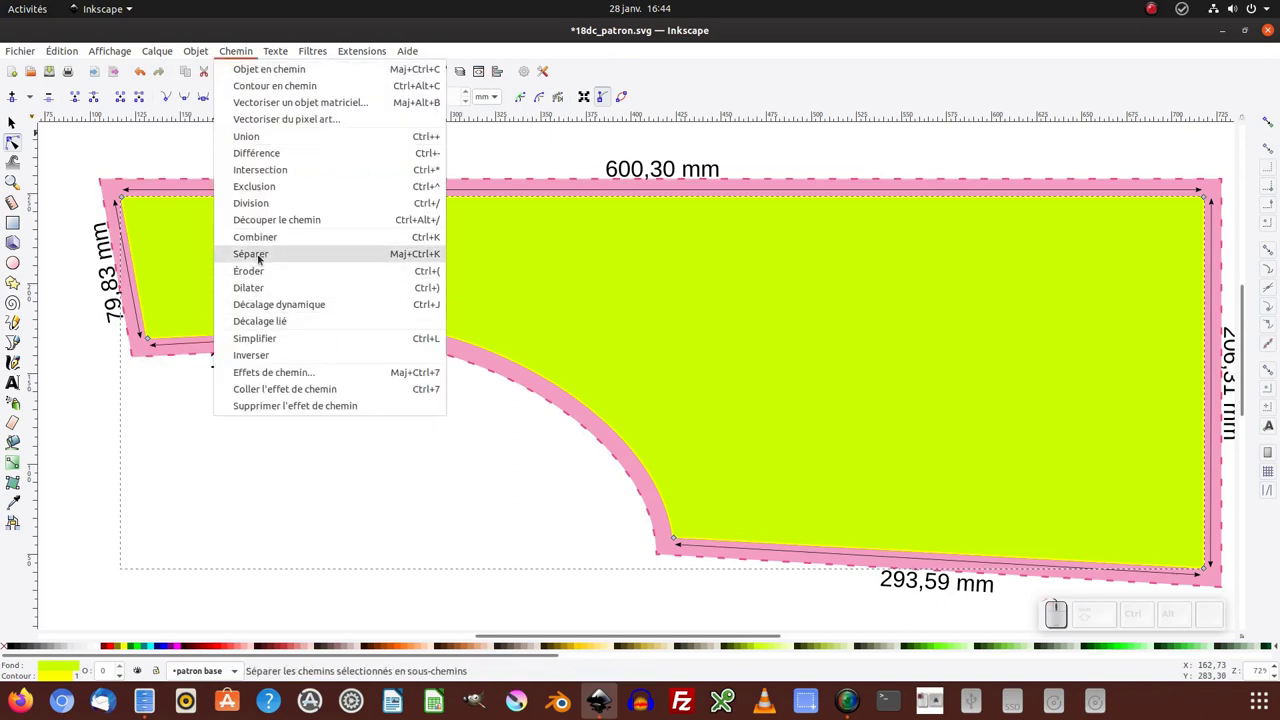
{"action": "left_click", "coordinate": [269, 288]}
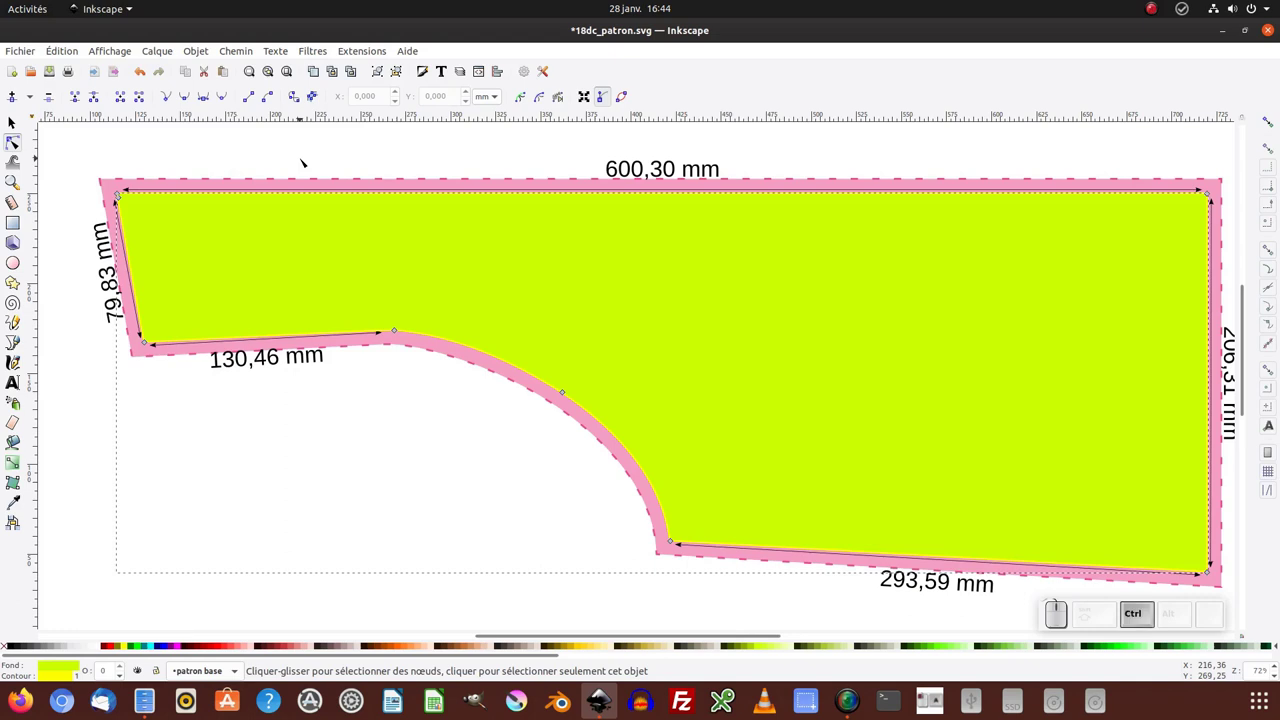
{"action": "key", "text": "ctrl+)"}
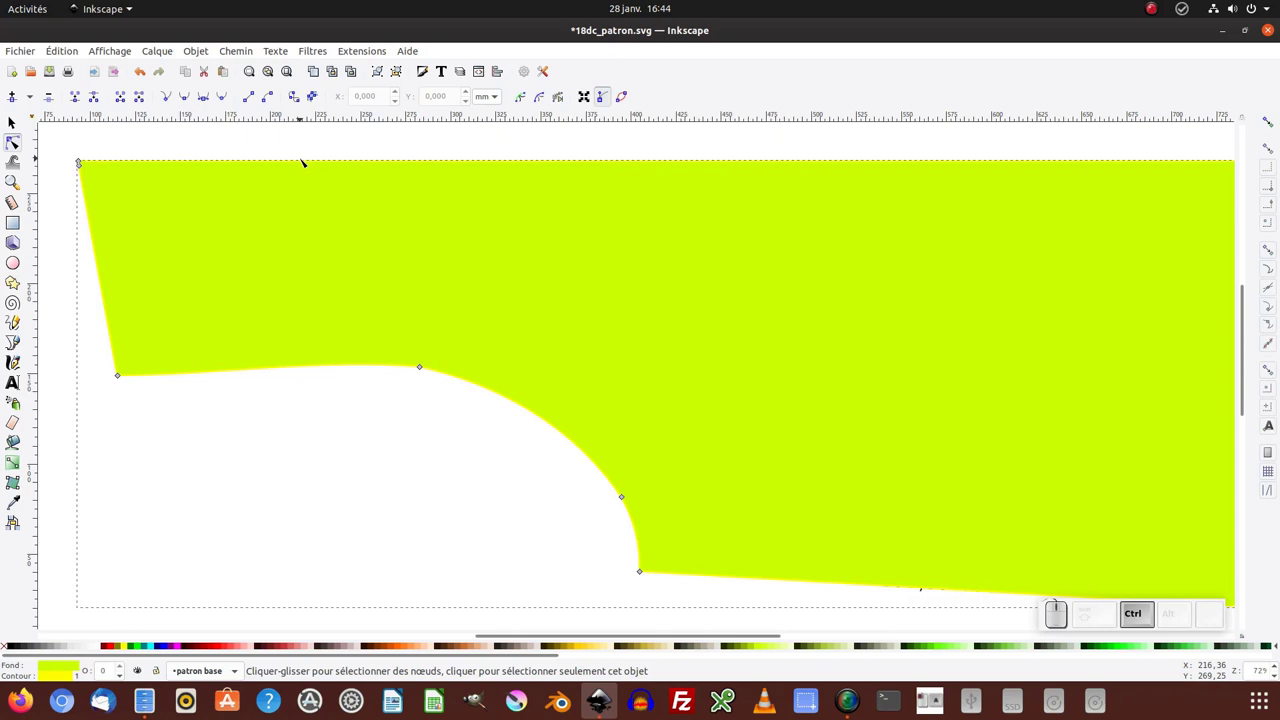
{"action": "key", "text": "ctrl+("}
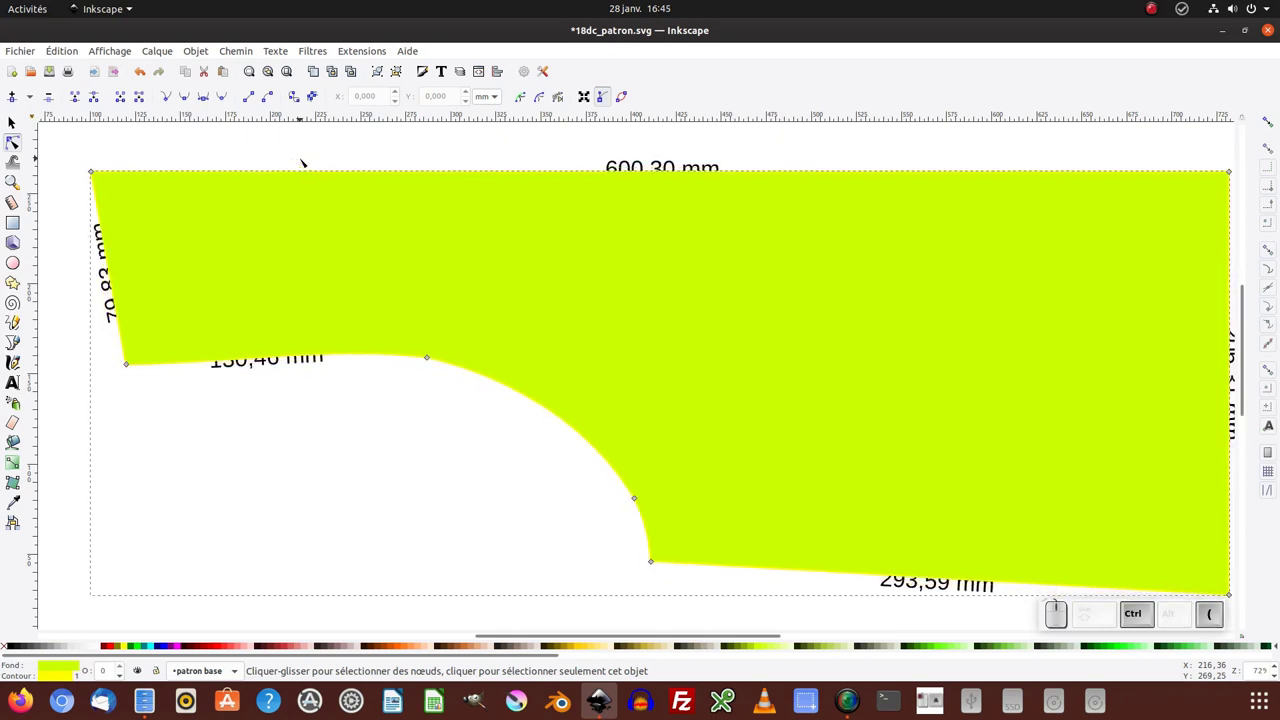
{"action": "key", "text": "ctrl+)"}
{"action": "key", "text": "ctrl+("}
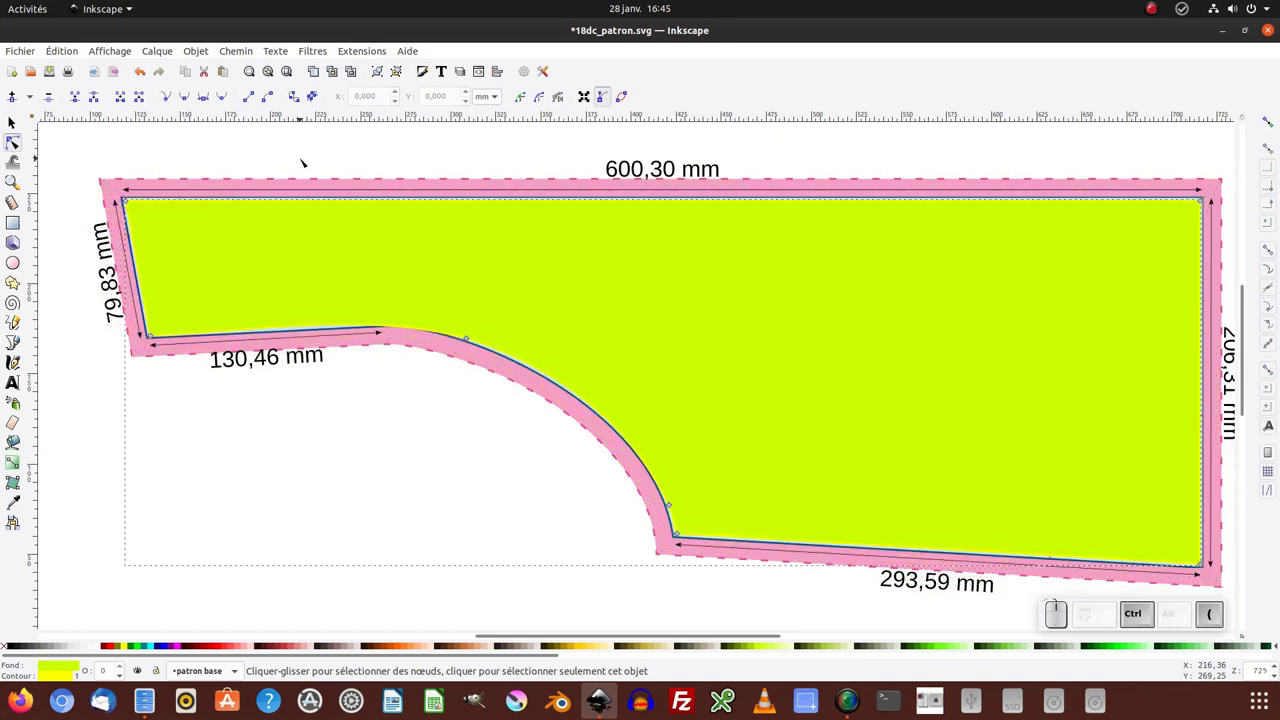
{"action": "key", "text": "ctrl+)"}
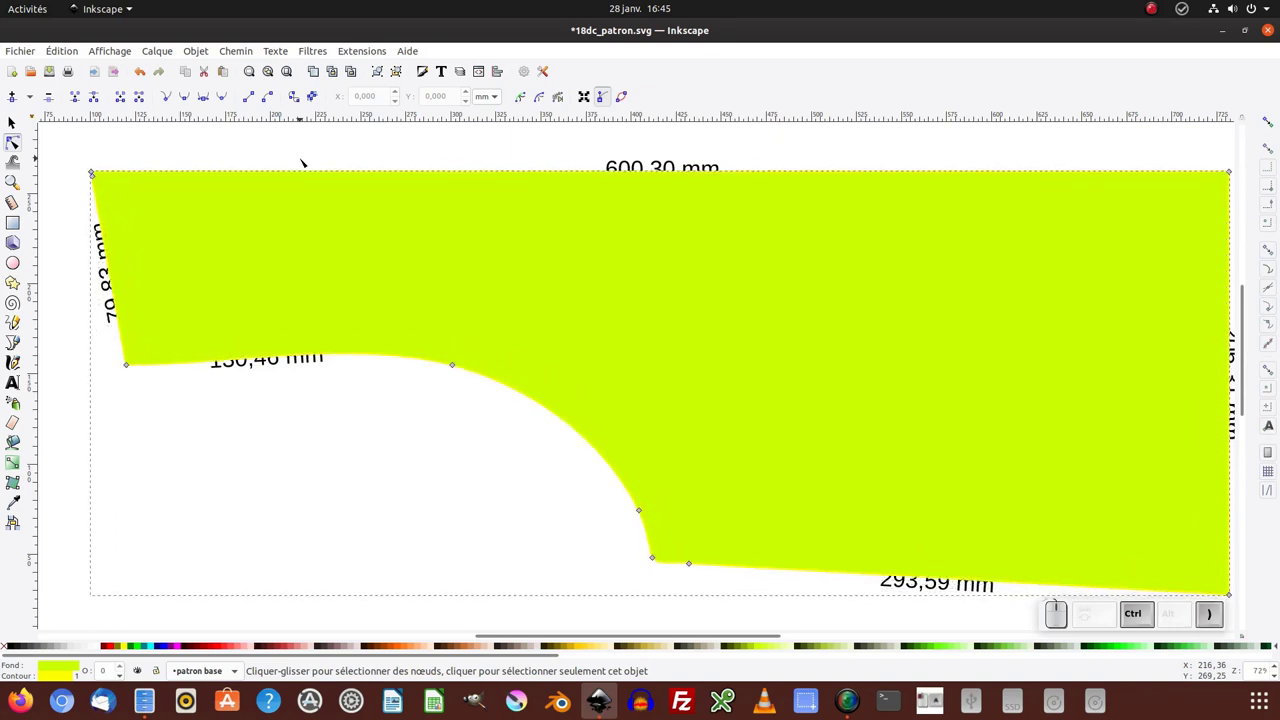
Step: Lower the yellow-green copy to the bottom so it shows as a thin border
{"action": "left_click", "coordinate": [11, 130]}
{"action": "left_click", "coordinate": [164, 96]}
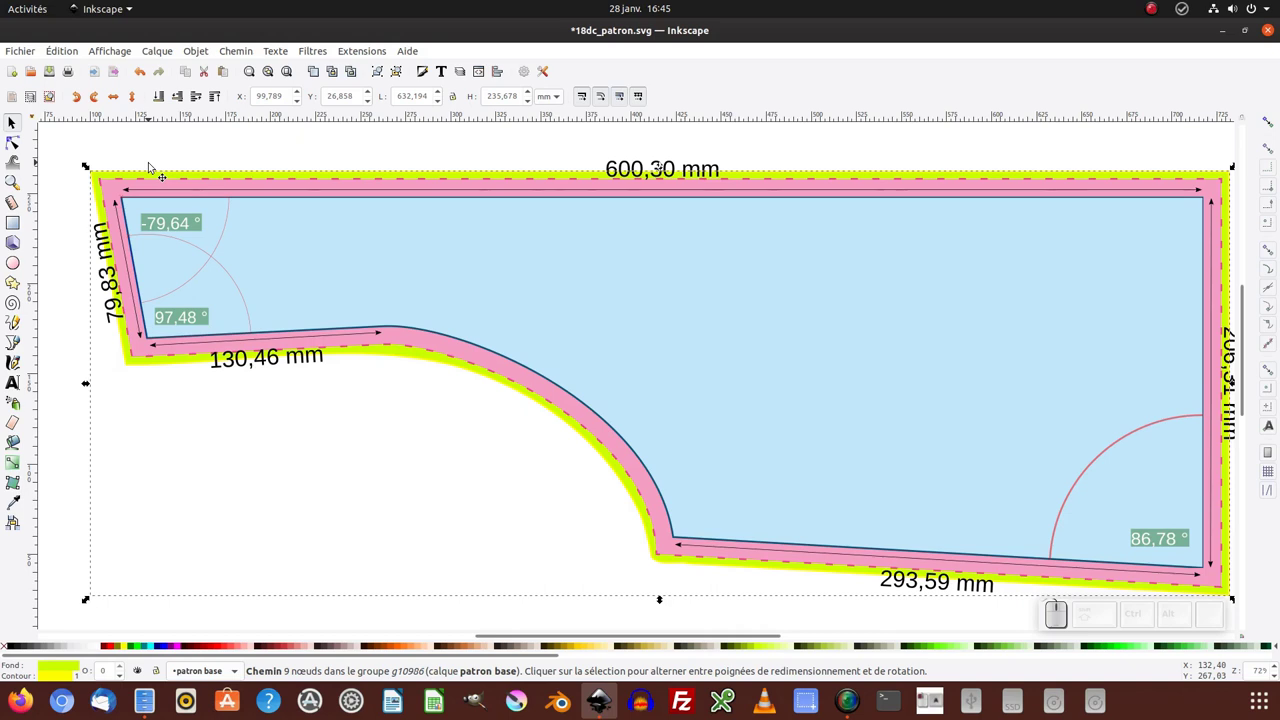
{"action": "left_click", "coordinate": [243, 58]}
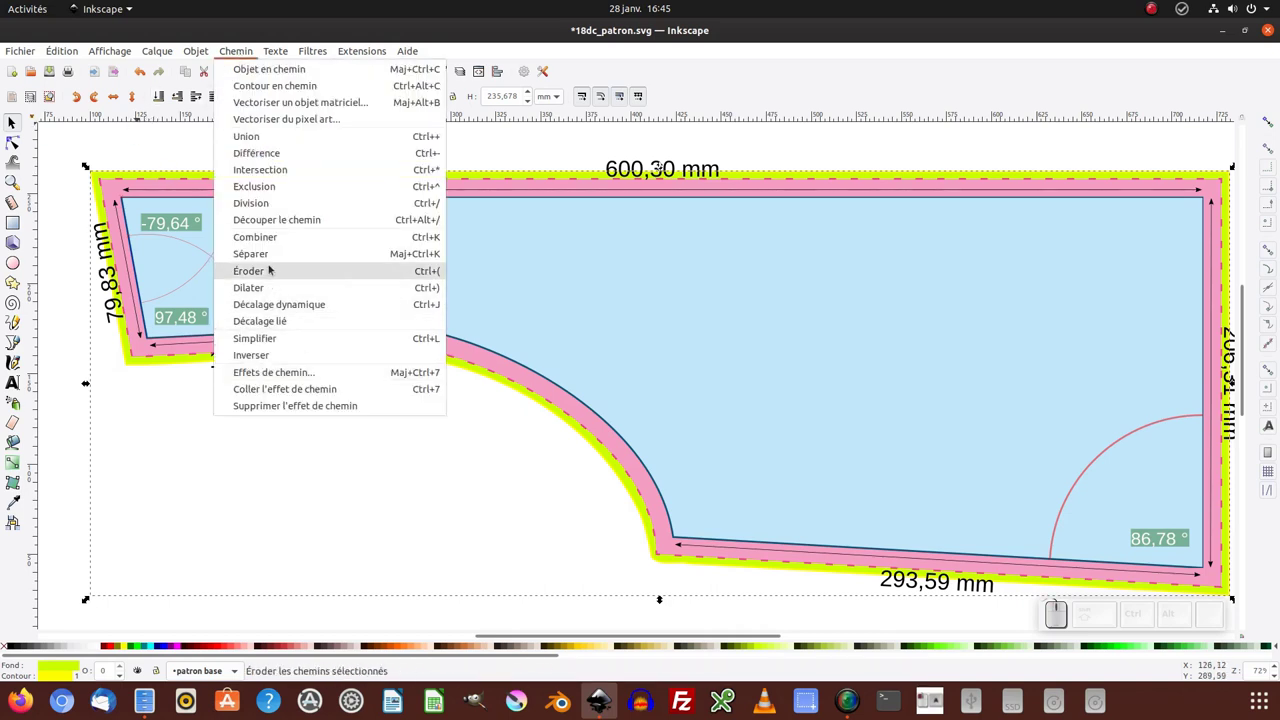
{"action": "left_click", "coordinate": [493, 152]}
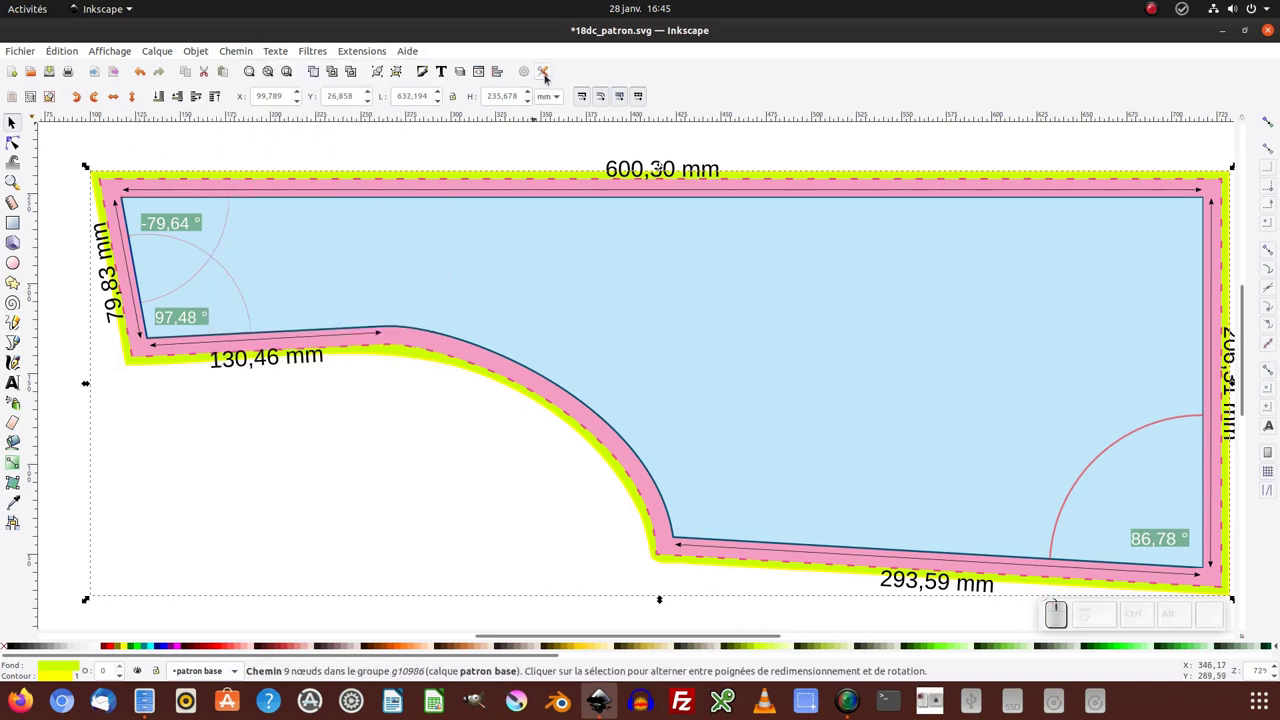
Step: View the Erode/Dilate step of 2 px under Preferences > Behavior > Increments
{"action": "left_click", "coordinate": [545, 78]}
{"action": "left_click", "coordinate": [765, 154]}
{"action": "left_click_drag", "start_coordinate": [683, 309], "coordinate": [557, 314]}
{"action": "left_click", "coordinate": [547, 280]}
{"action": "left_click", "coordinate": [567, 359]}
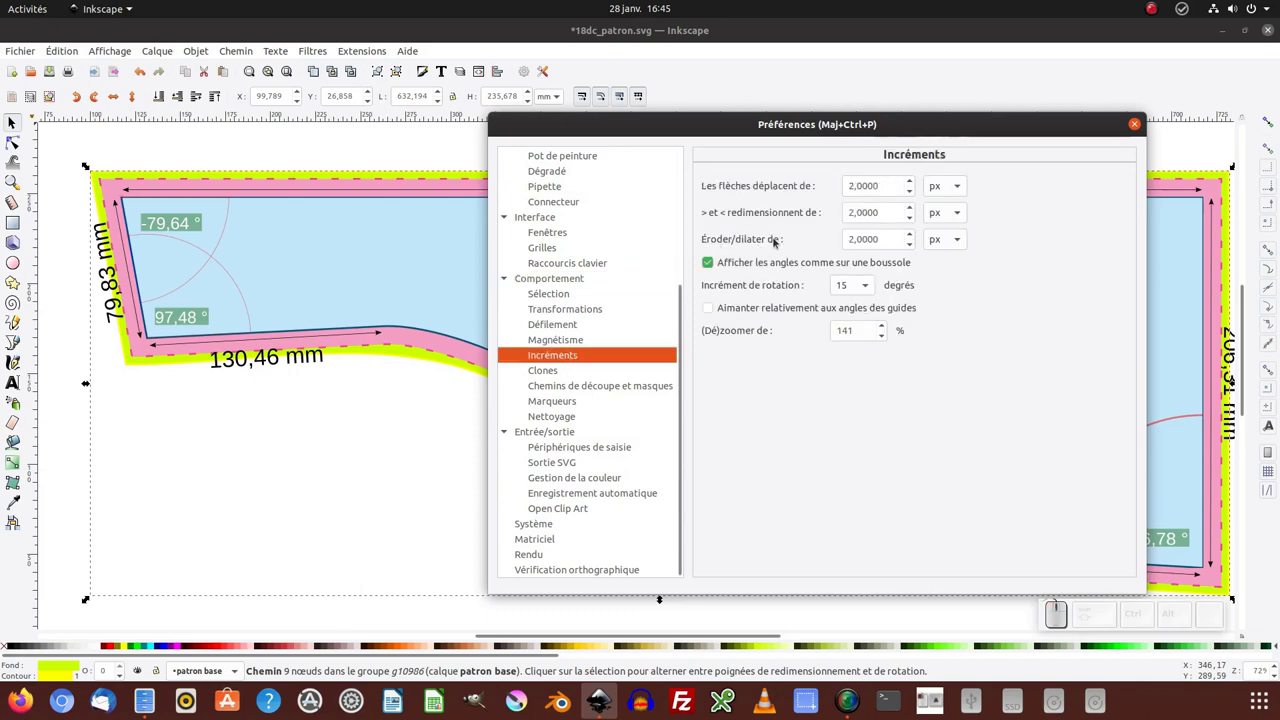
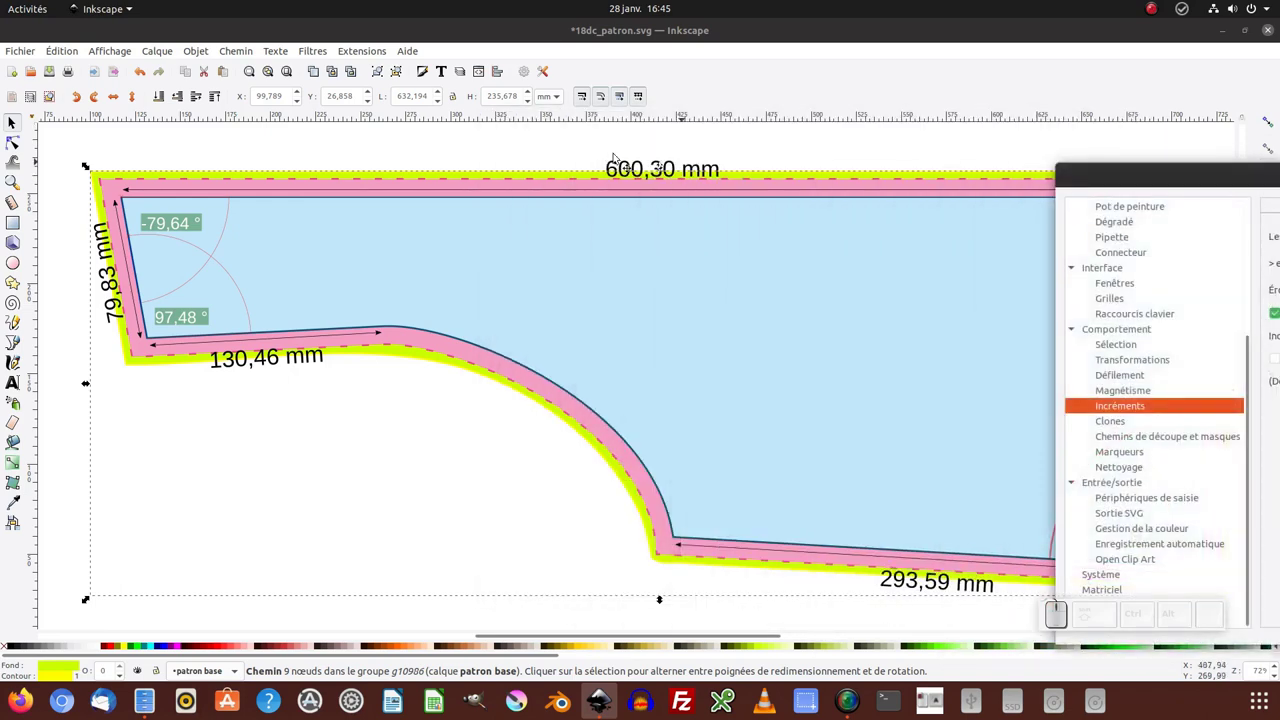
{"action": "left_click", "coordinate": [15, 151]}
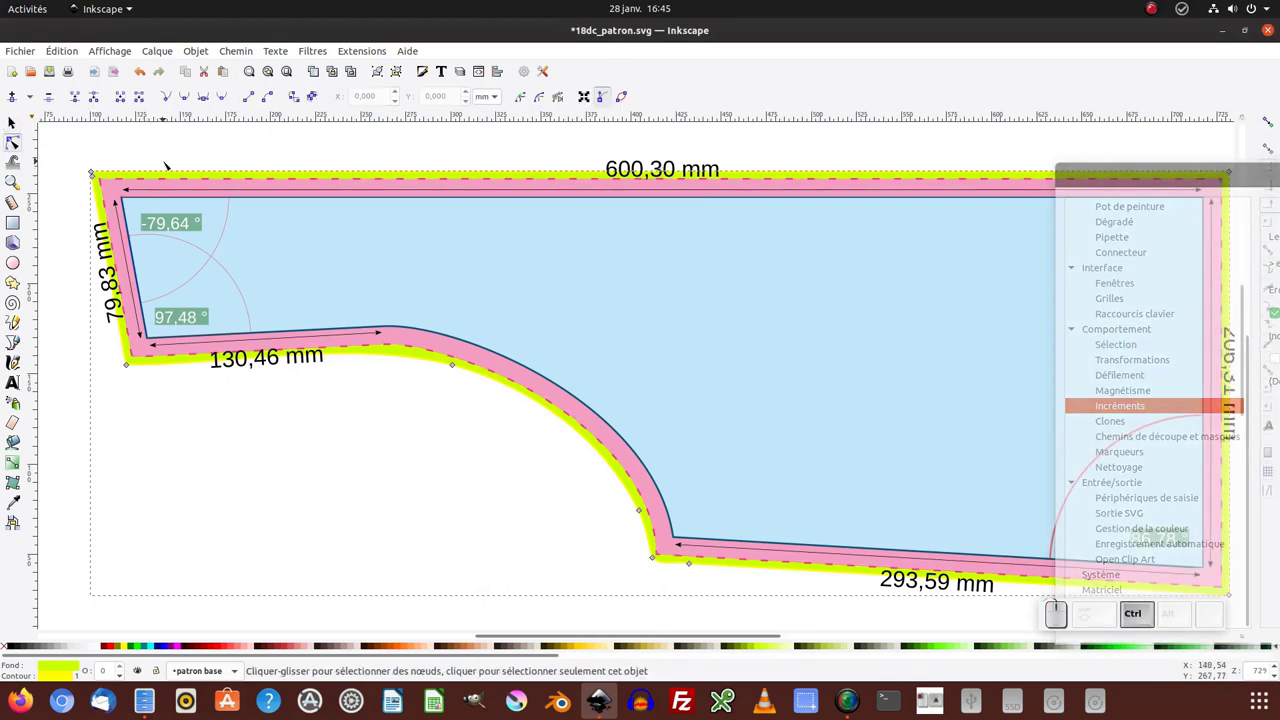
{"action": "key", "text": "ctrl+)"}
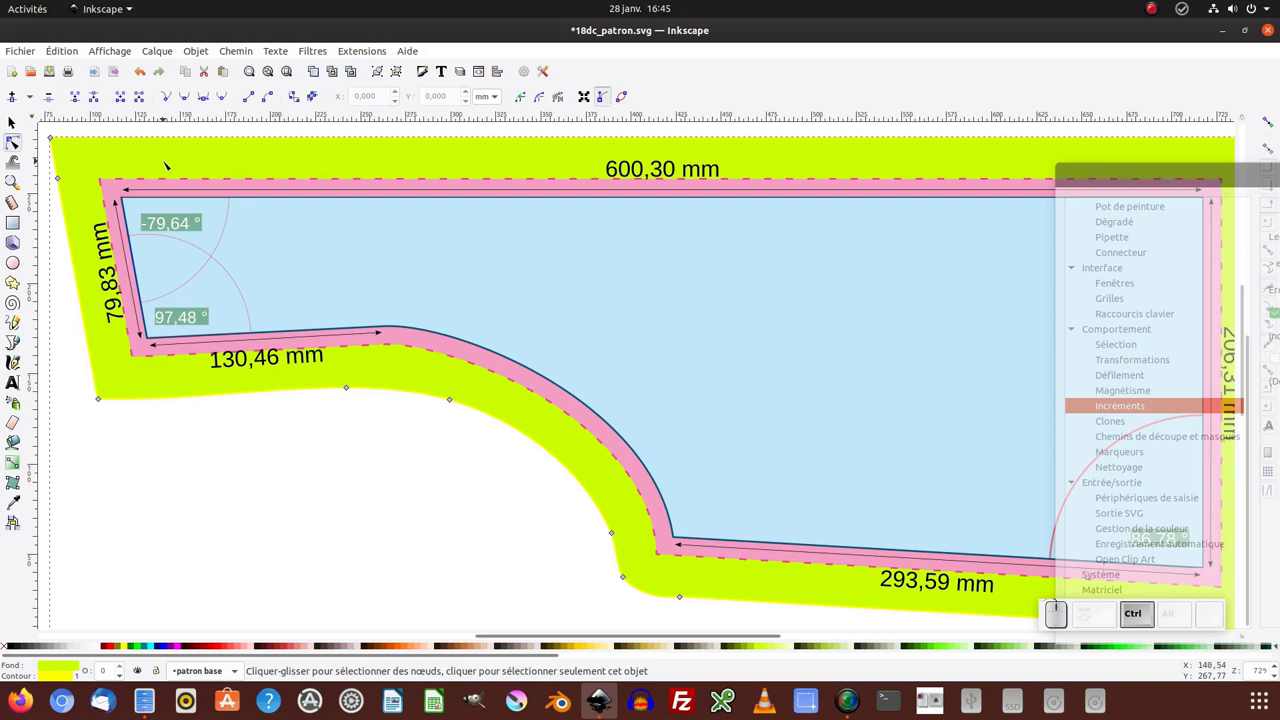
{"action": "key", "text": "ctrl+("}
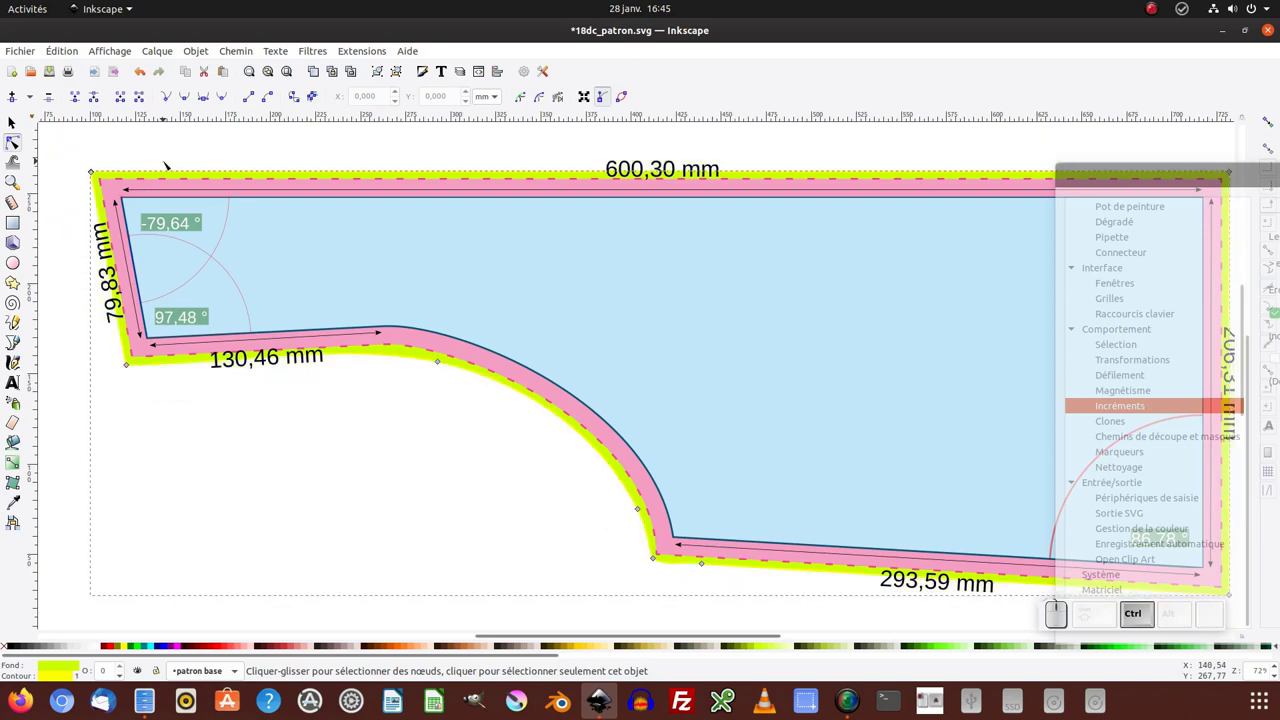